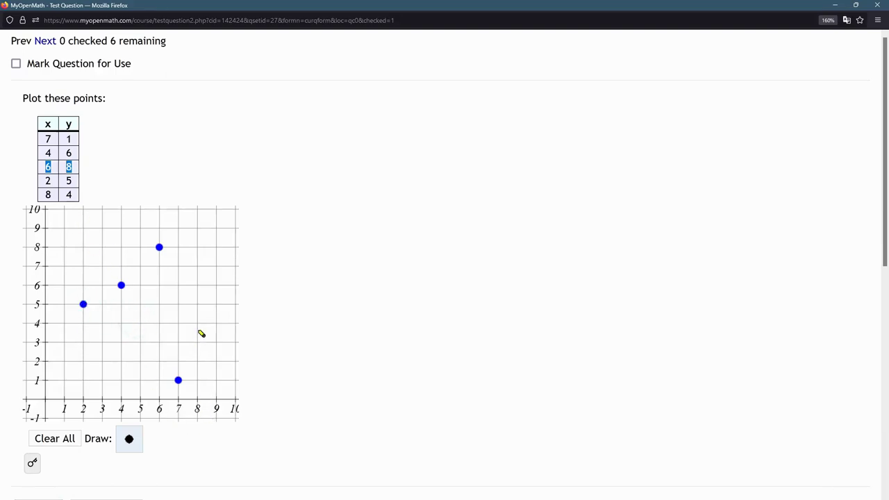
Check the answer with four of five table points plotted, scoring 0.8/1
scroll("down", 3)
left_click(38, 352)
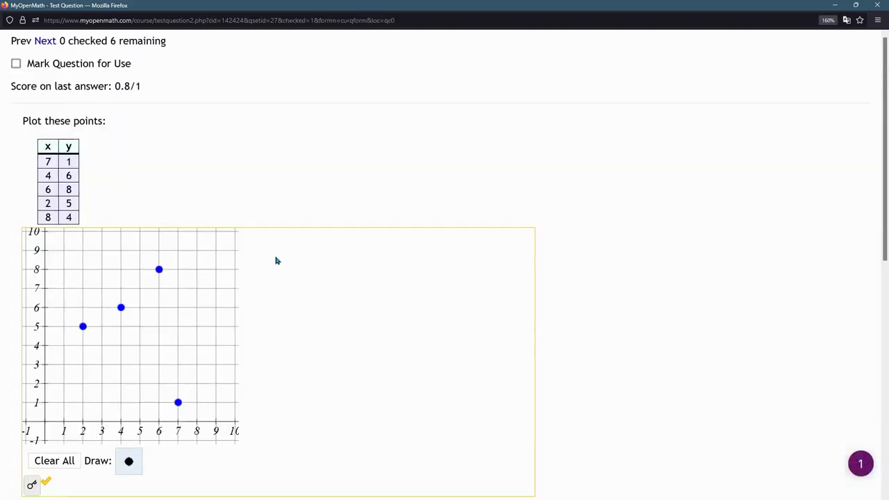
Plot the missing point (8, 4) for 1/1, then add a stray point near (3.5, 4)
left_click(95, 214)
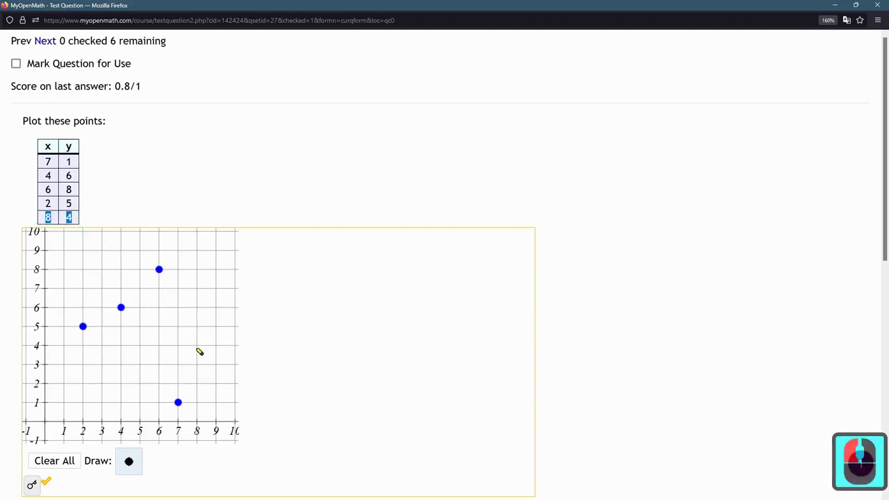
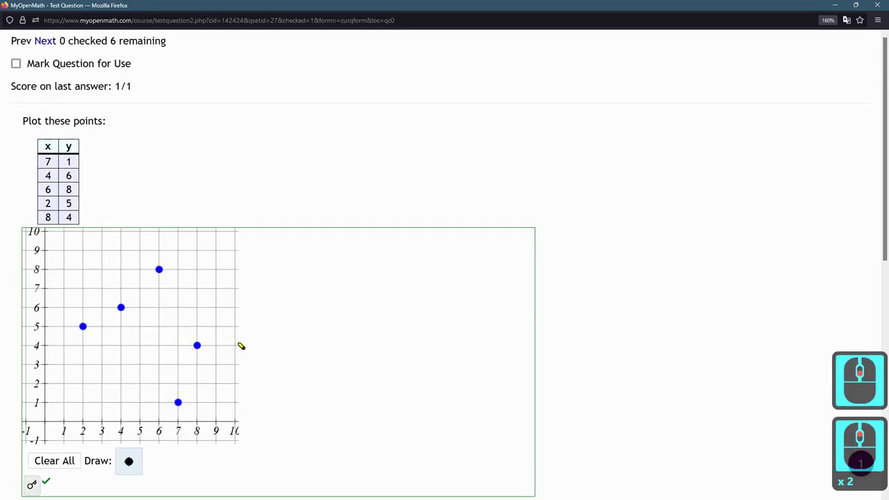
left_click(116, 351)
scroll("down", 3)
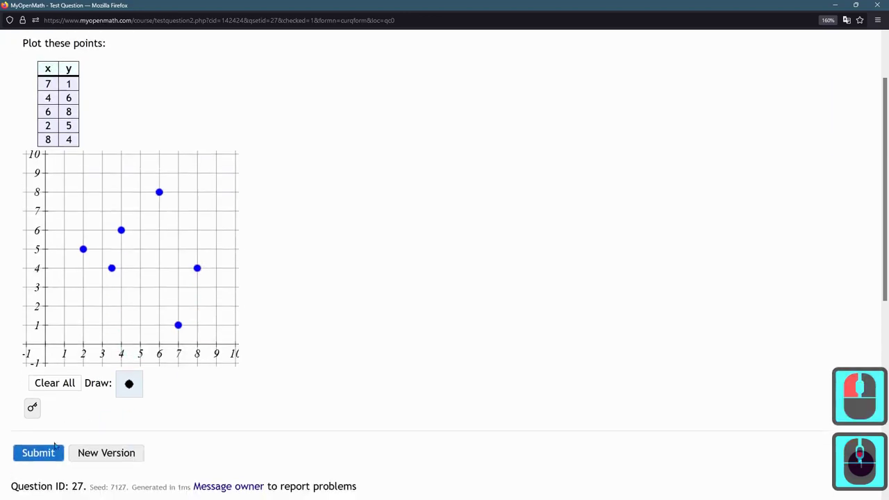